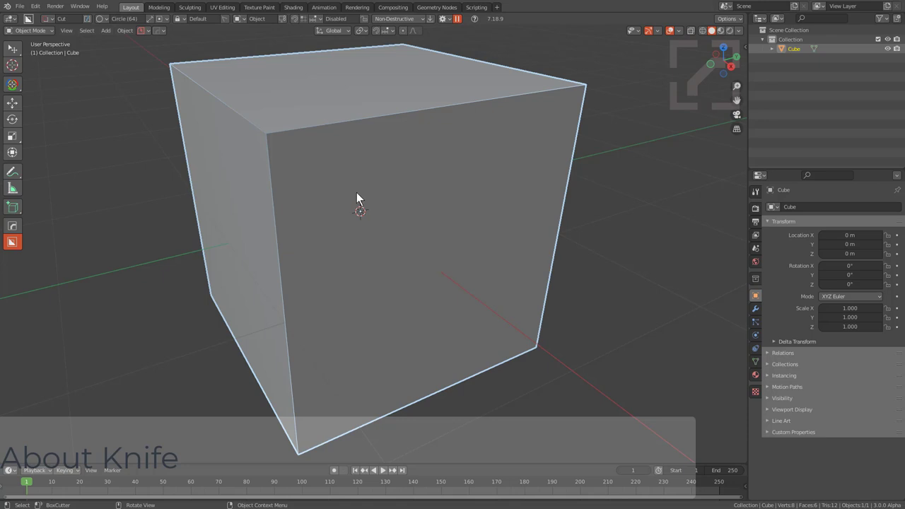
Draw circle cutters across the cube's front face to boolean five round holes
key(d)
drag(359, 193, 476, 252)
drag(357, 200, 518, 225)
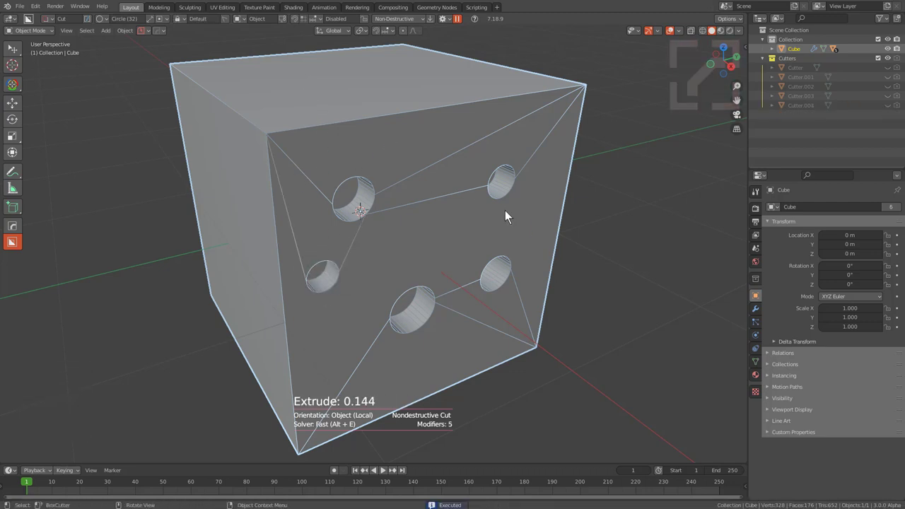
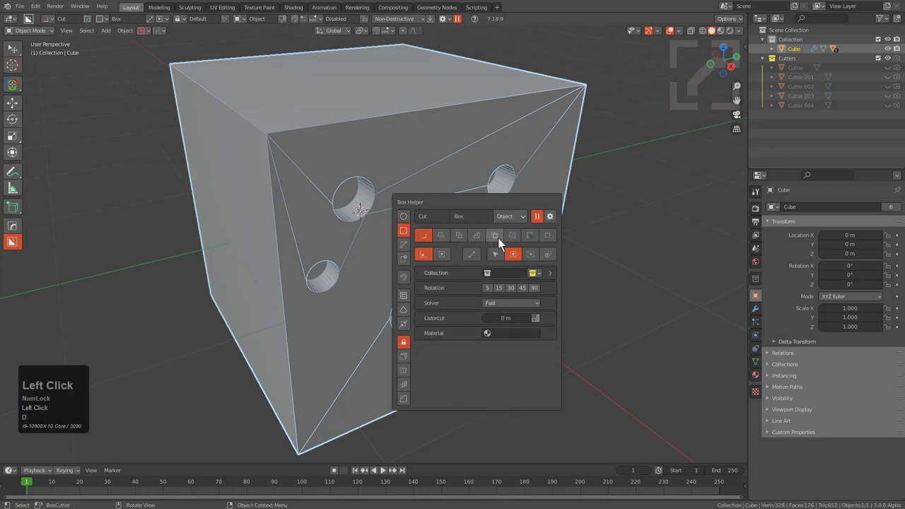
Set BoxCutter to Knife mode with HOps Mark on and close the Box Helper
click(519, 243)
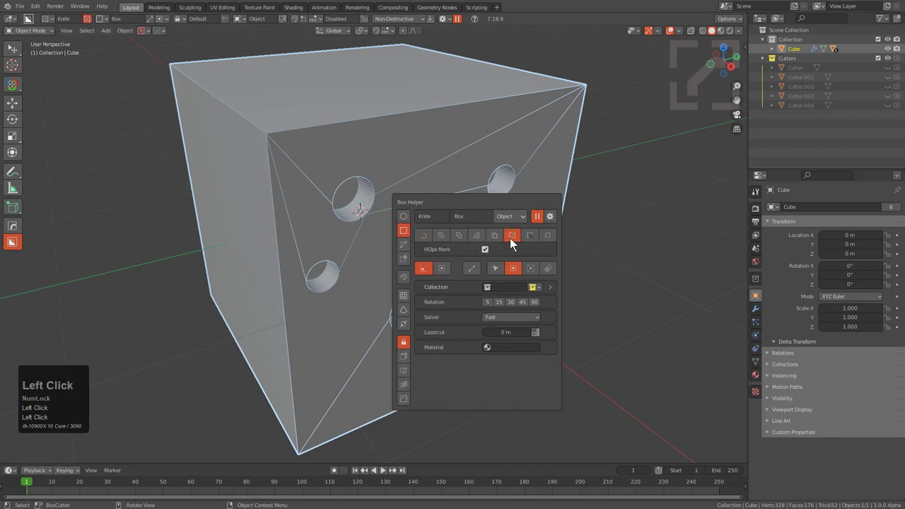
click(487, 249)
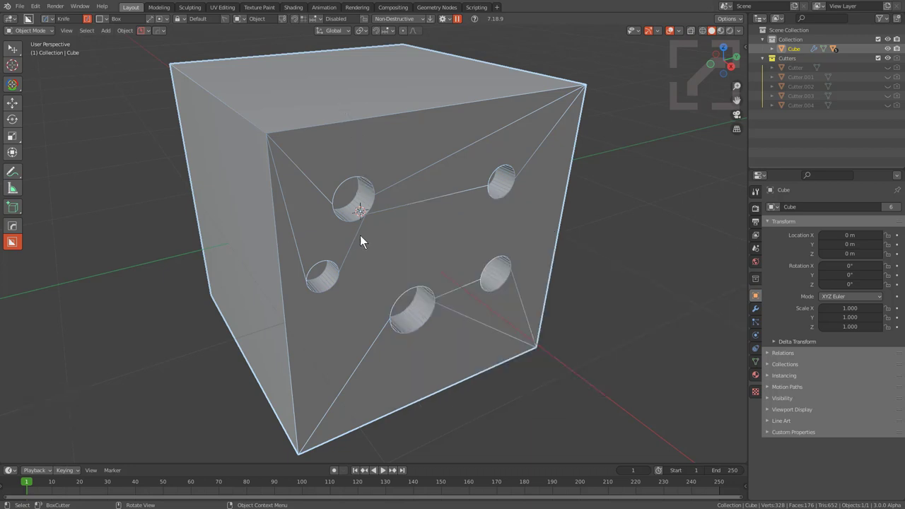
Knife box panel lines around the upper and lower holes and confirm the cut
drag(354, 235, 321, 254)
drag(320, 254, 571, 154)
key(g)
click(572, 137)
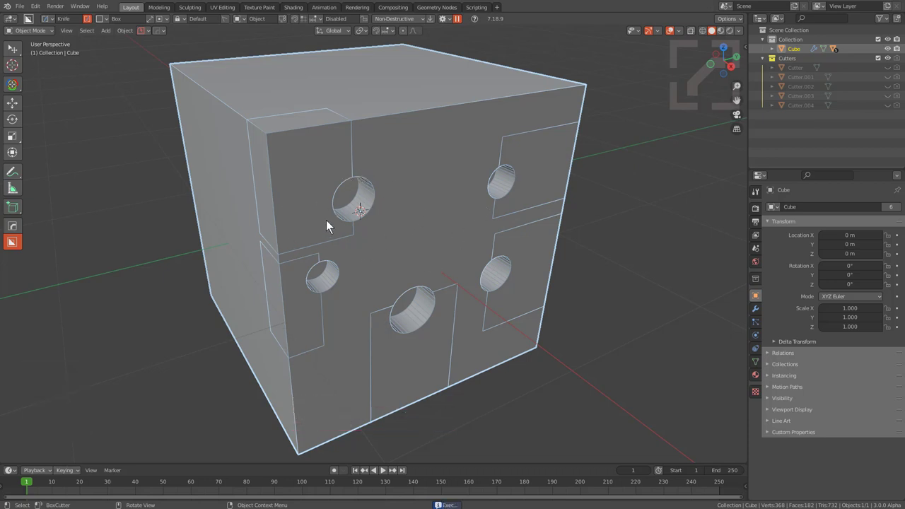
Add a HardOps bevel to the cube's edges and raise its segments with the scroll wheel
key(q)
click(454, 187)
click(451, 198)
scroll(up, 3)
click(451, 199)
scroll(up, 3)
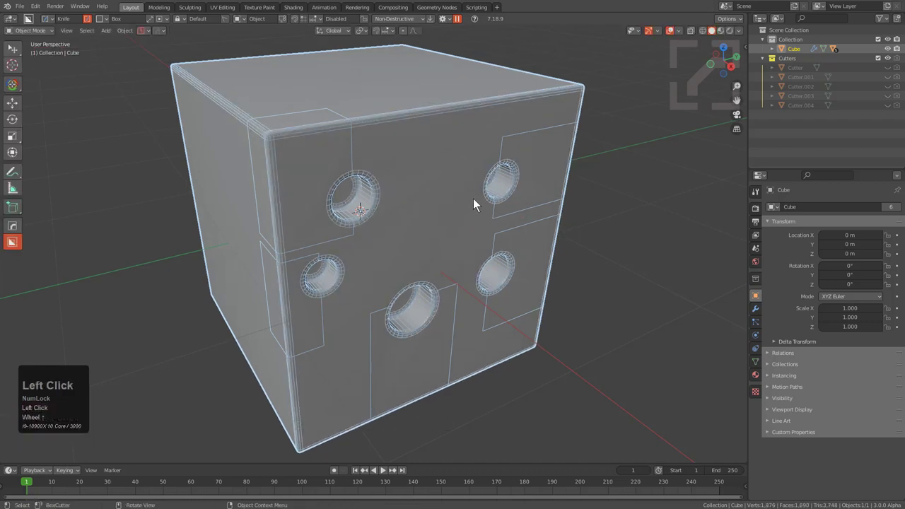
Run HardOps Clean Mesh on the holed cube via the Q menu
key(q)
click(474, 200)
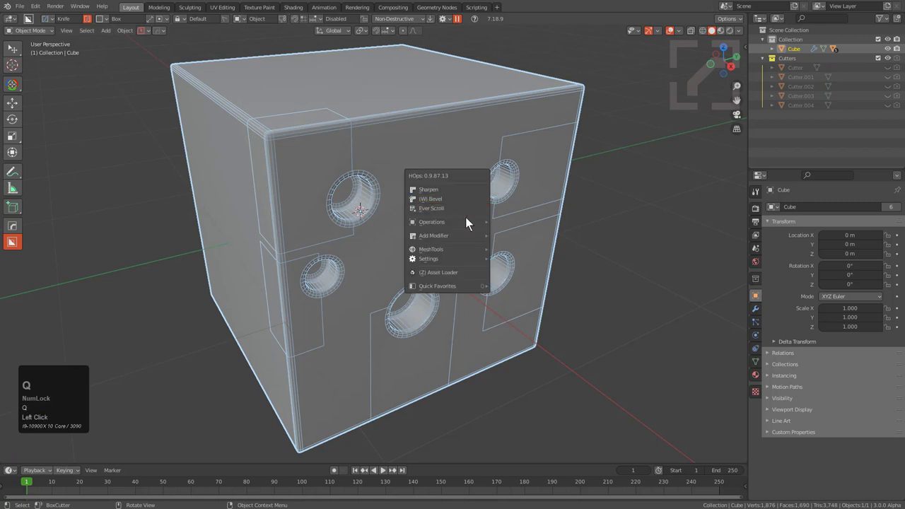
click(524, 304)
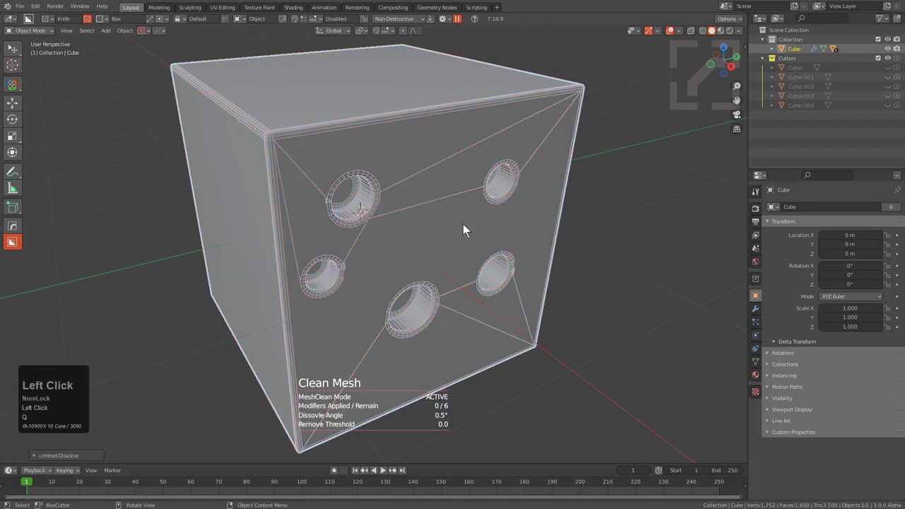
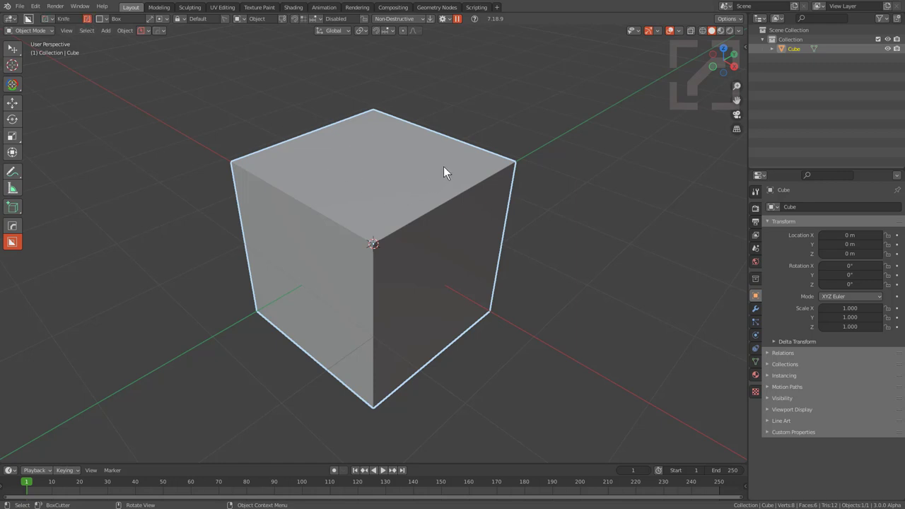
Draw a knife box over the cube, push it through the side and confirm the cut
drag(454, 161, 386, 416)
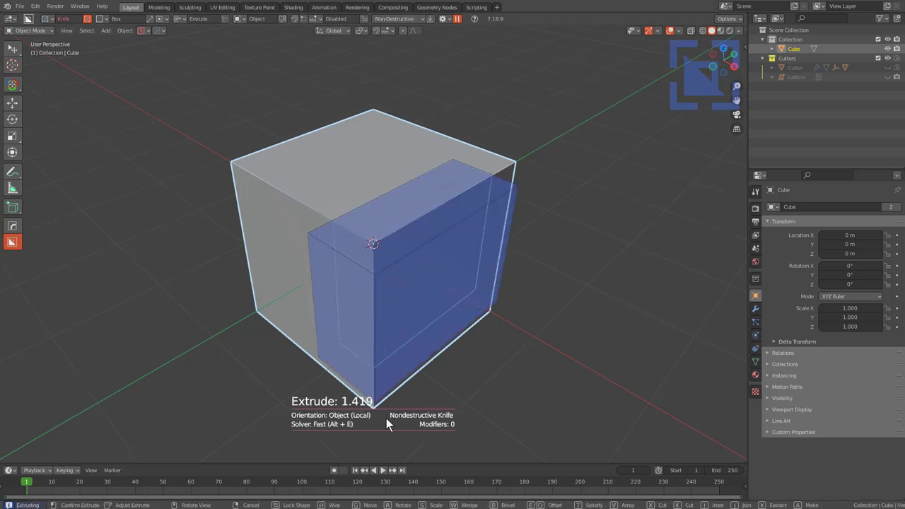
drag(389, 429, 428, 222)
key(d)
click(427, 221)
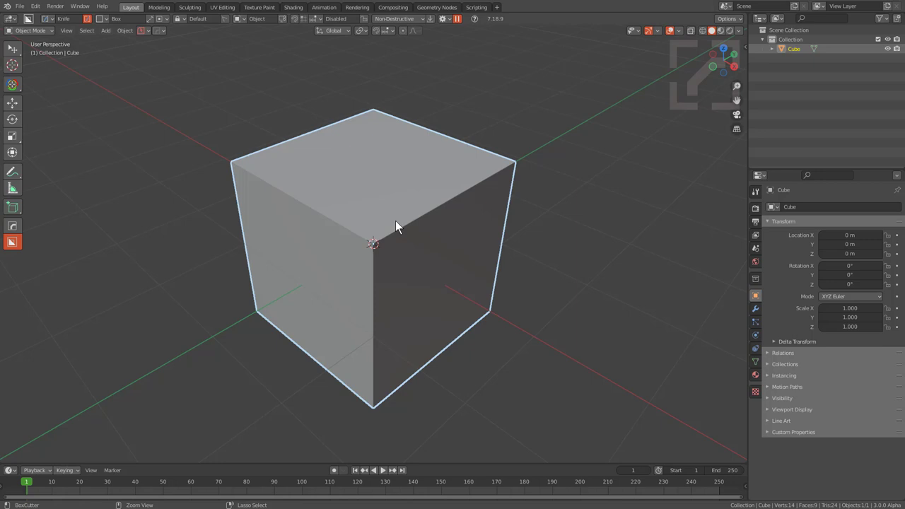
Check Sharp Options in the HardOps Helper, then reopen the Box Helper to confirm Knife with HOps Mark
key(d)
click(397, 222)
key(ctrl+`)
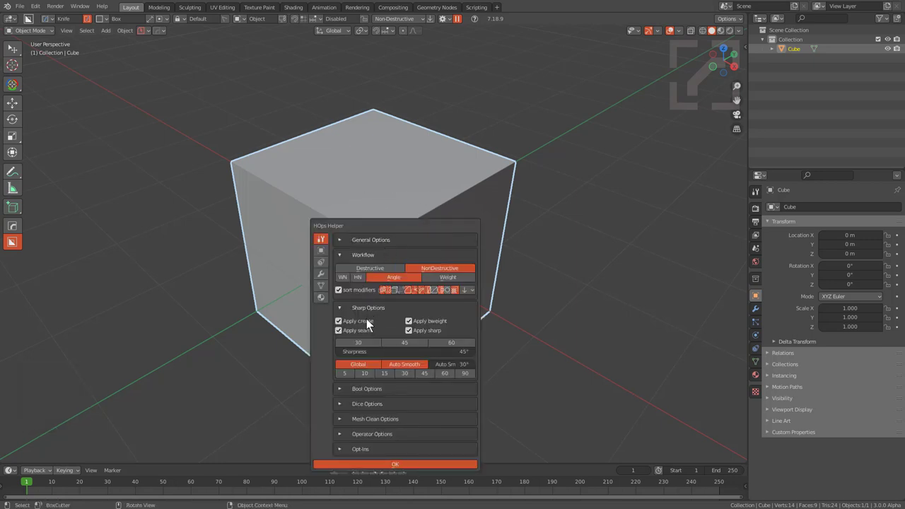
double_click(408, 178)
key(ctrl+`)
key(d)
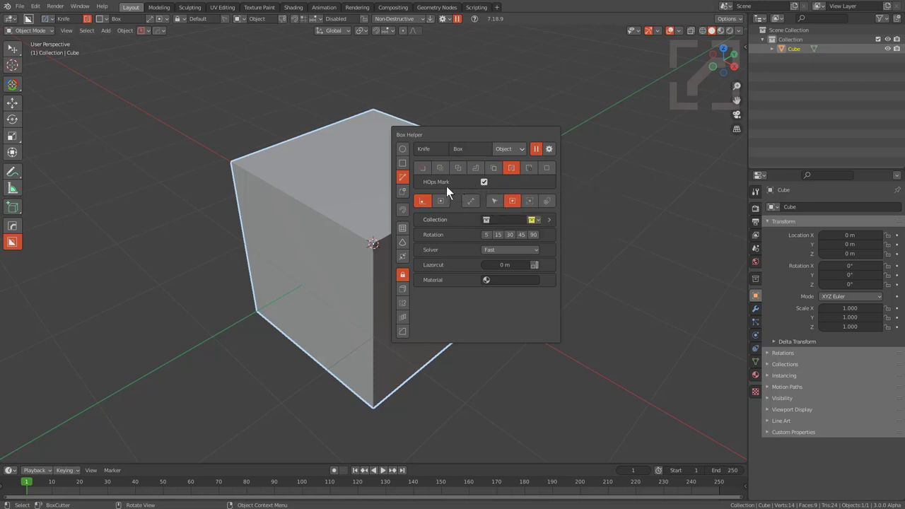
Knife a rectangle across the top face and enter Edit Mode to see the marked edges
key(d)
drag(353, 141, 338, 205)
key(Tab)
key(alt+a)
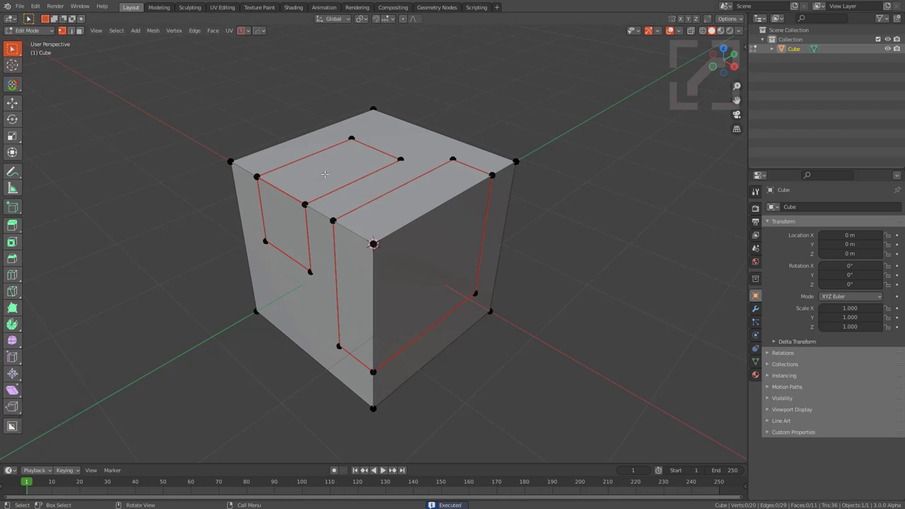
key(alt+a)
Knife a rectangle on the right side face, confirm it and return to Object Mode
drag(373, 223, 490, 282)
key(Right)
key(Right)
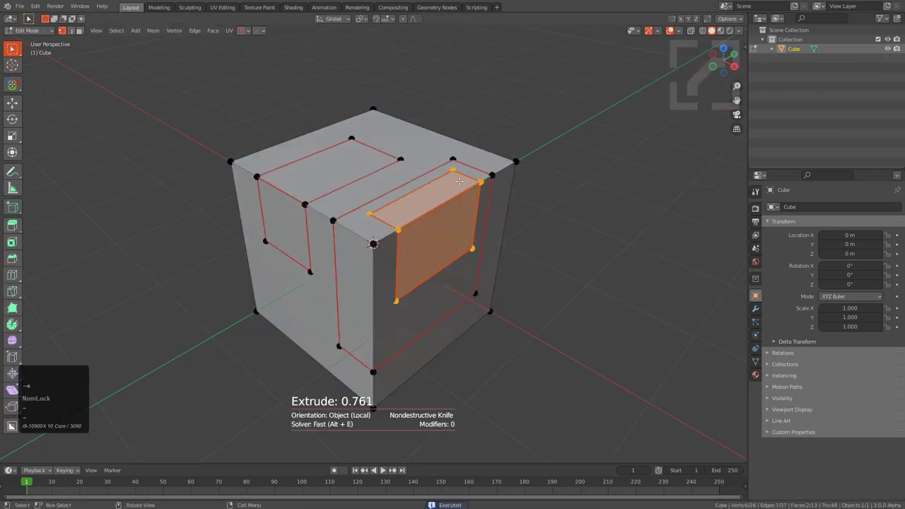
key(alt+a)
key(Tab)
Orbit the view and bring up the Box Helper to check the HOps Mark option
middle_click(367, 287)
drag(324, 203, 361, 236)
key(d)
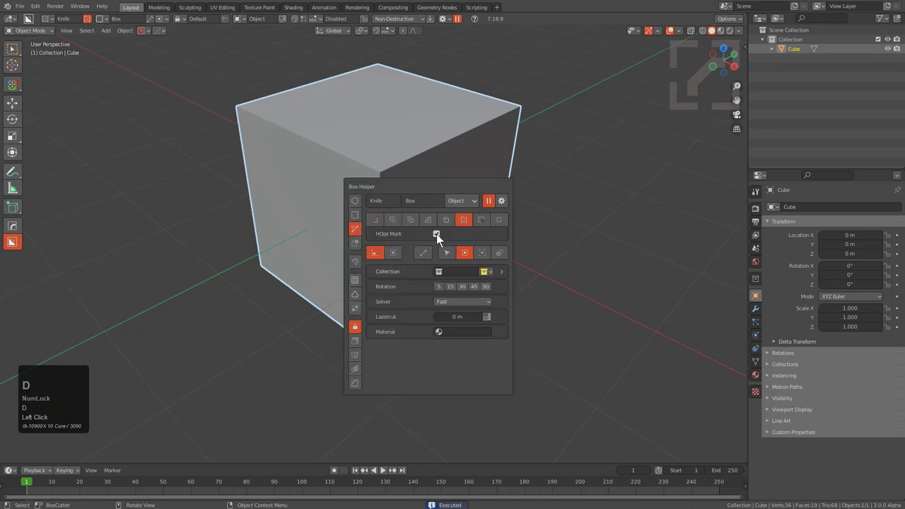